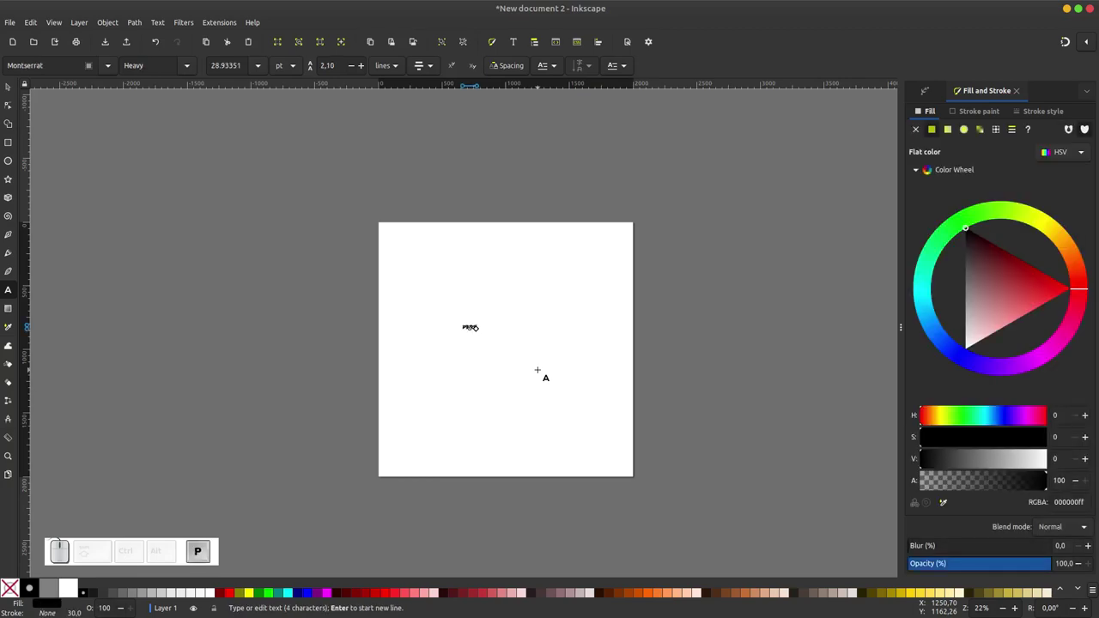
- Finish typing PERSPEKTIF in Montserrat Heavy and enlarge it near the page centre
key(f)
click(11, 85)
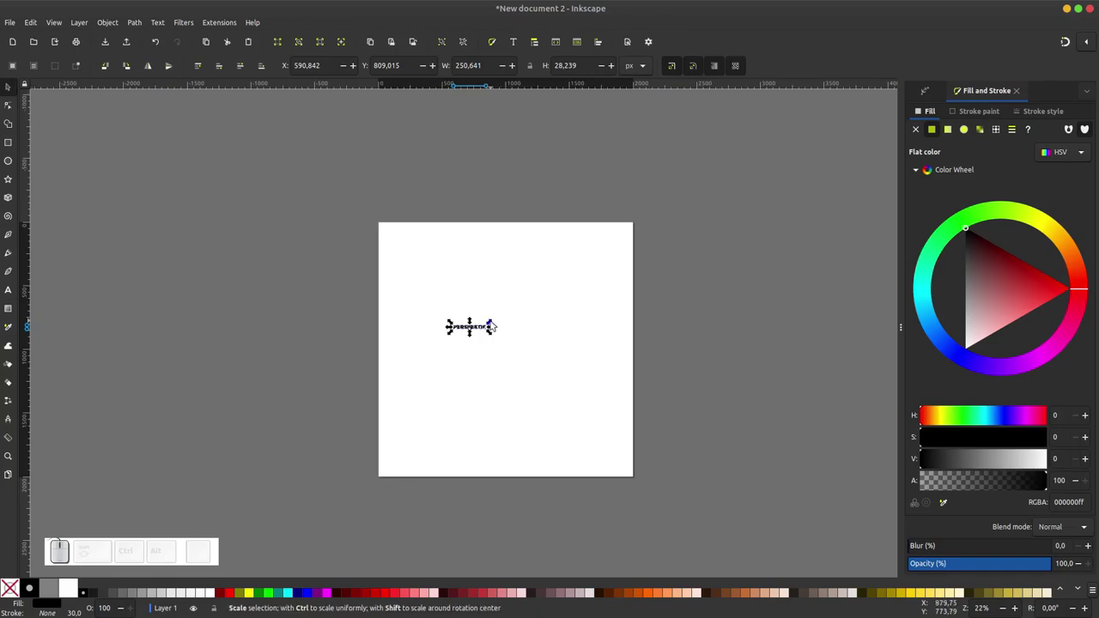
drag(495, 324, 603, 316)
drag(590, 323, 713, 336)
click(715, 336)
scroll(up, 3)
click(541, 353)
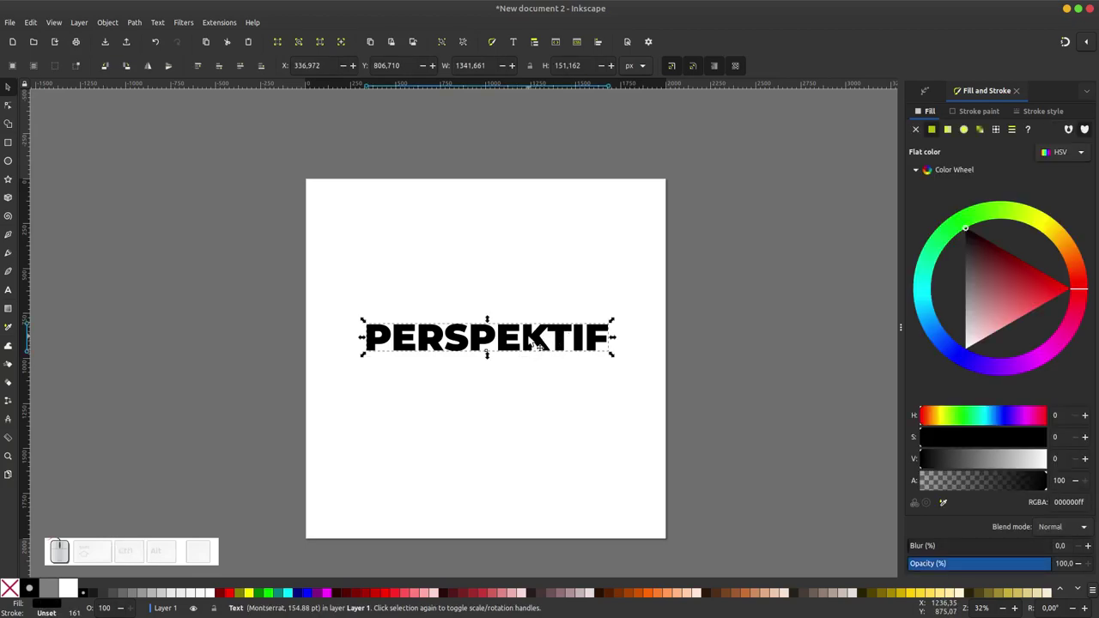
- Duplicate the PERSPEKTIF word, undoing a stray move and reselecting the copy
right_click(534, 341)
click(573, 390)
click(541, 337)
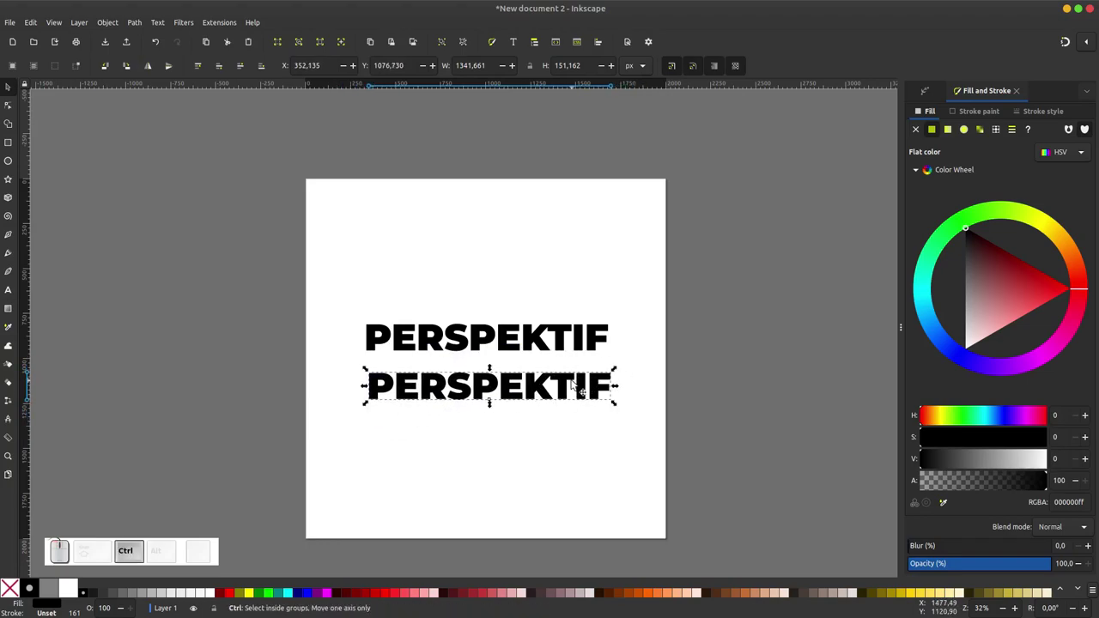
key(ctrl+z)
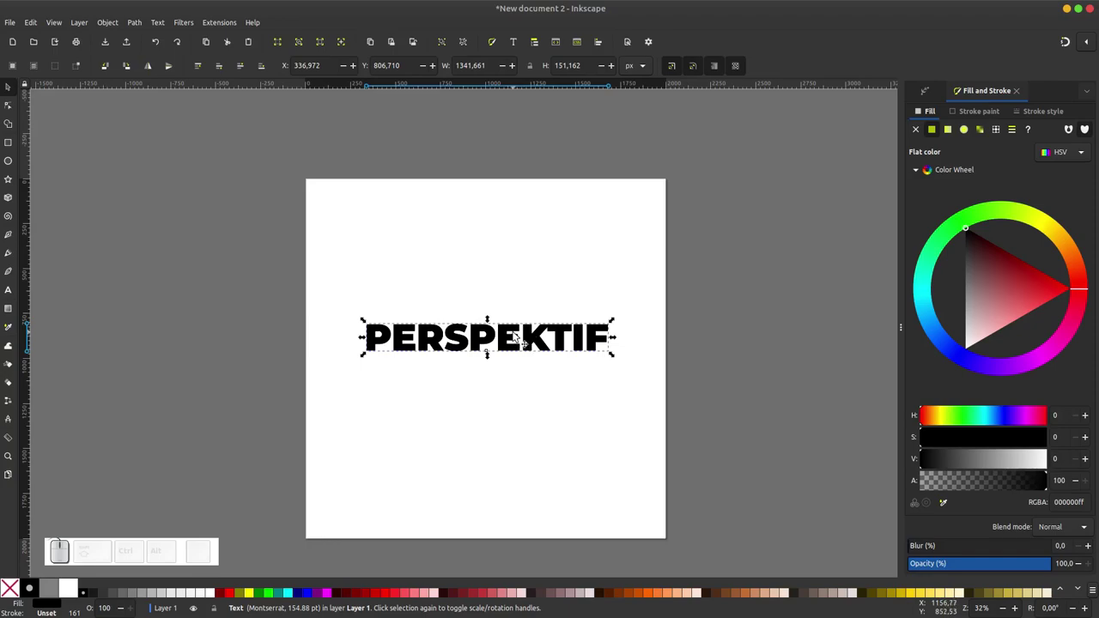
click(519, 336)
click(516, 336)
- Flip the copy vertically and place it directly beneath the original as a mirror image
click(604, 334)
drag(495, 323, 691, 371)
click(693, 370)
scroll(up, 3)
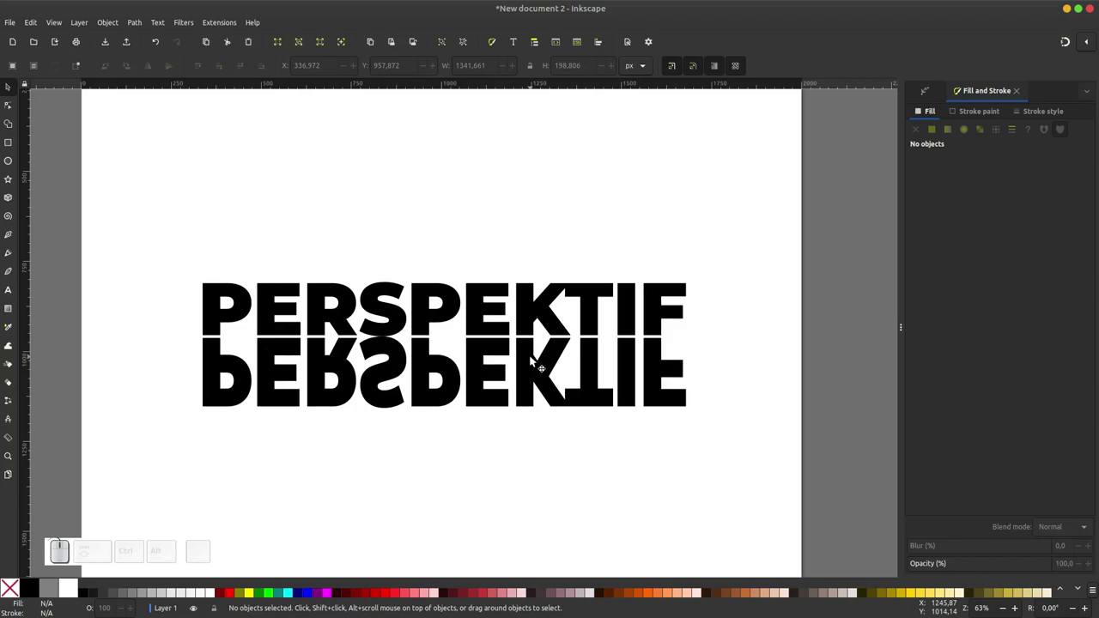
scroll(down, 3)
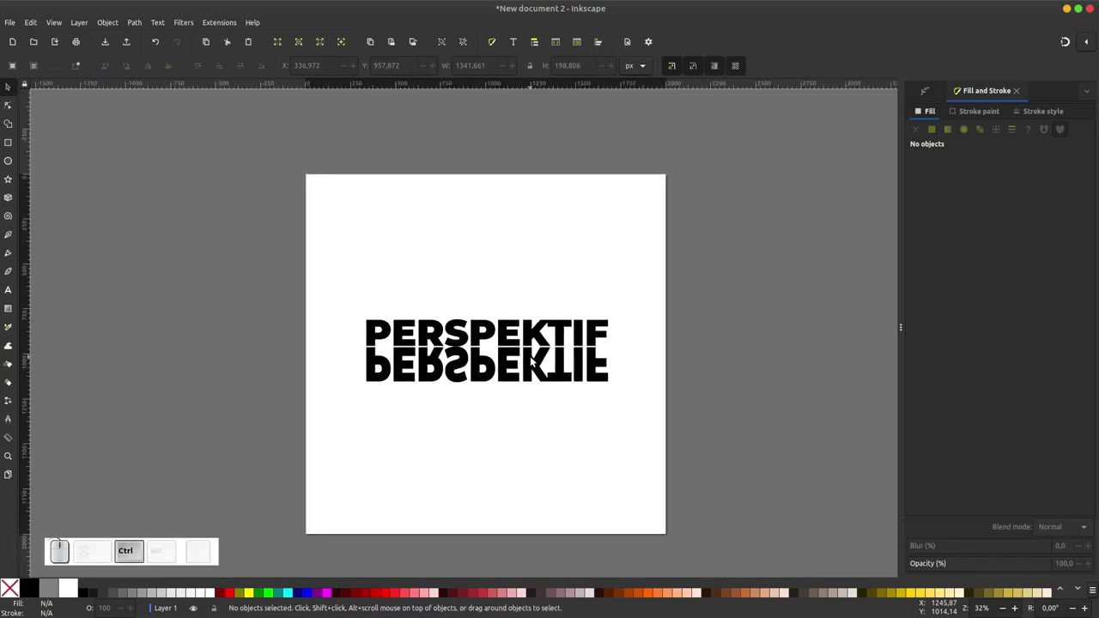
- Convert the flipped PERSPEKTIF copy into paths with Path > Object to Path
click(537, 362)
click(529, 376)
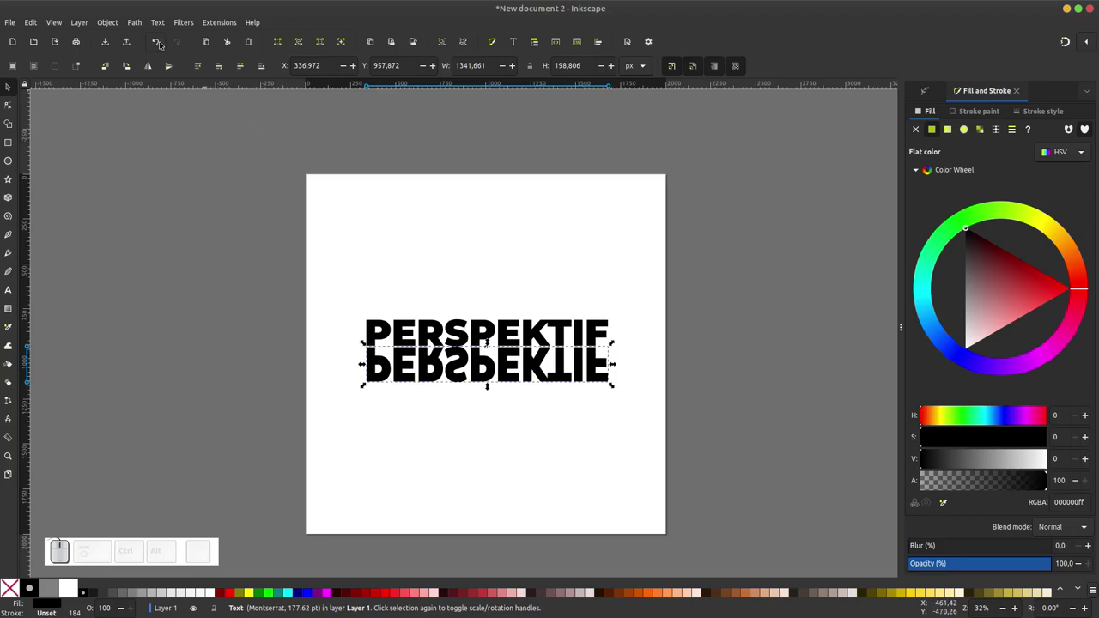
click(138, 24)
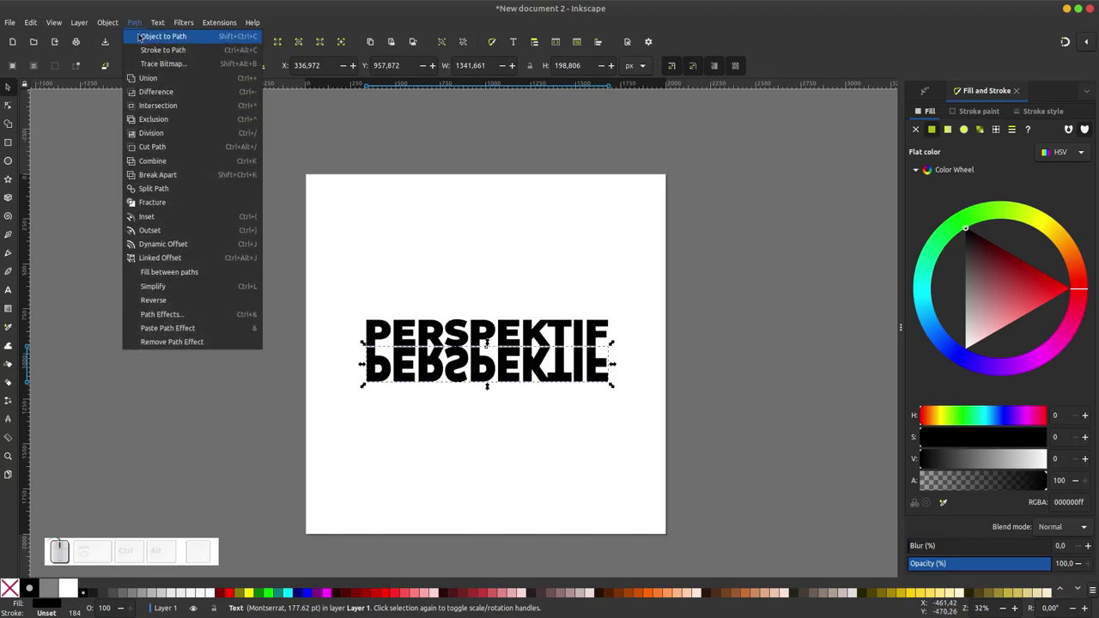
click(157, 40)
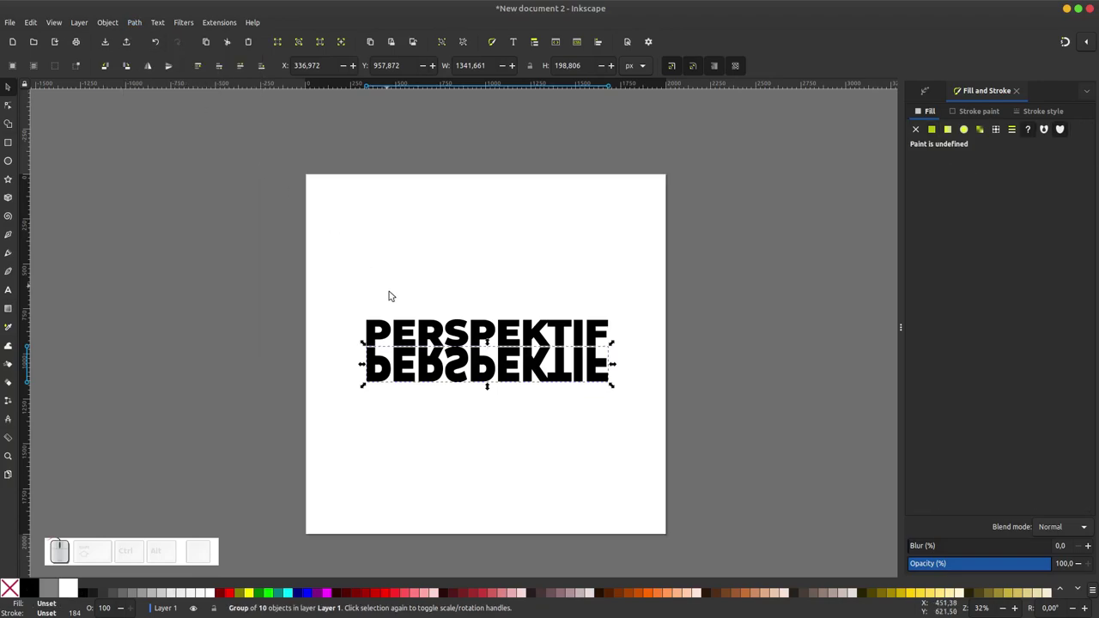
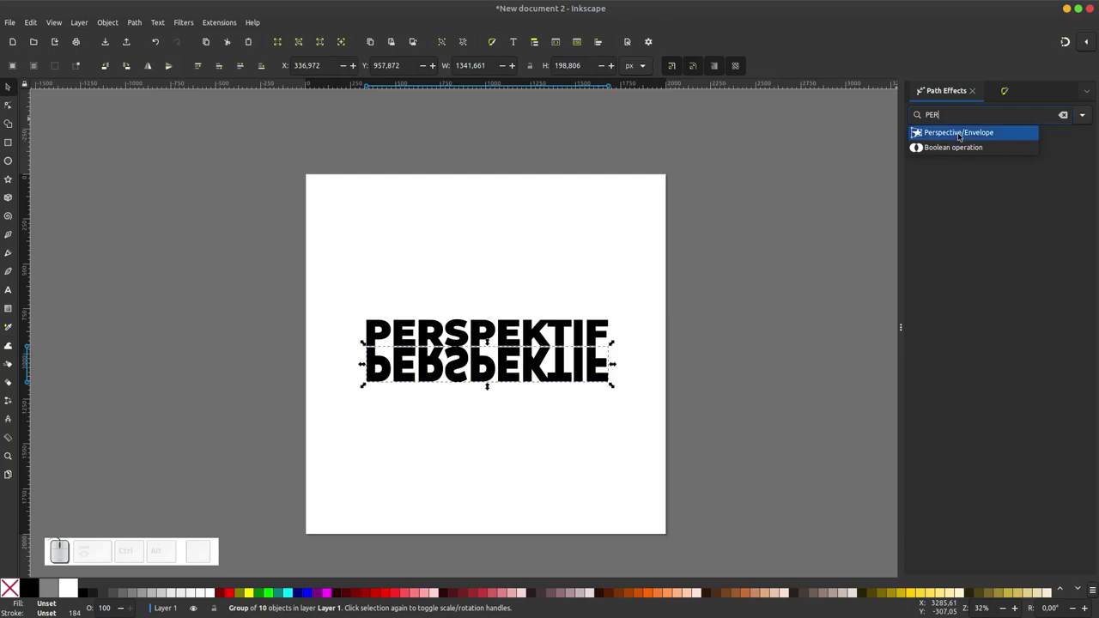
- Add a Perspective/Envelope effect to the reflection with vertical mirroring of movements on
click(959, 138)
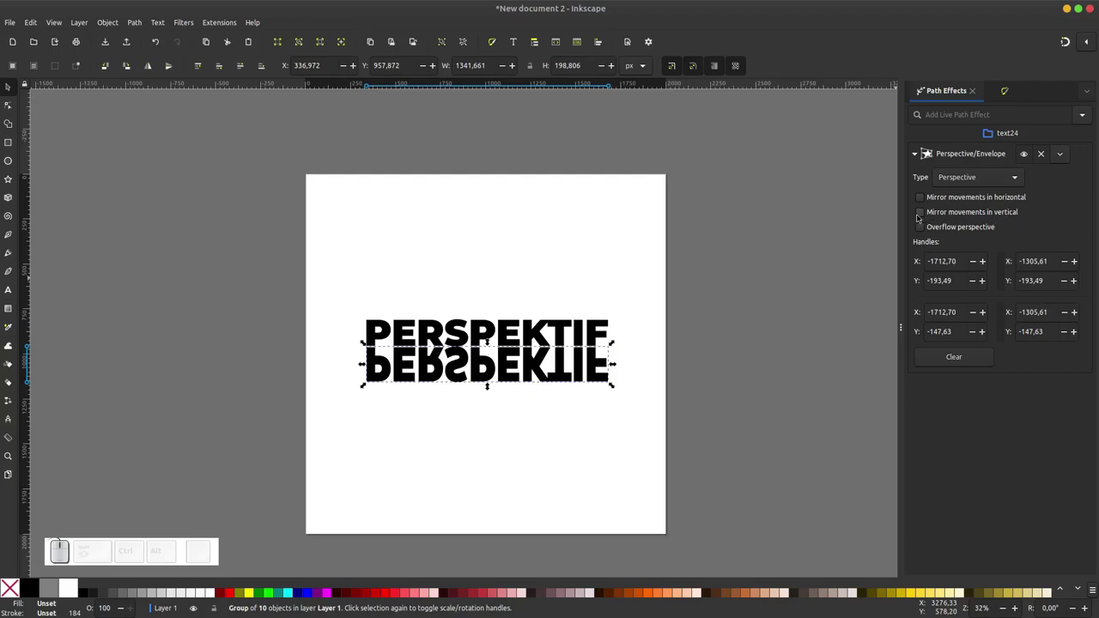
click(919, 215)
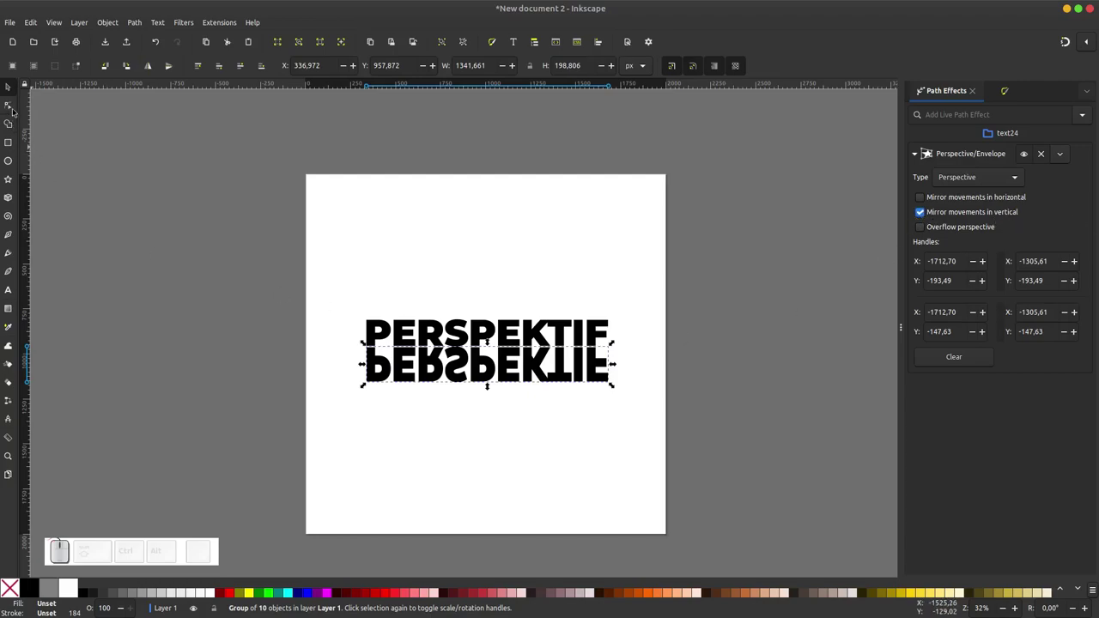
- Skew the reflection so it flares wider toward its bottom edge using the envelope corner handles
click(12, 109)
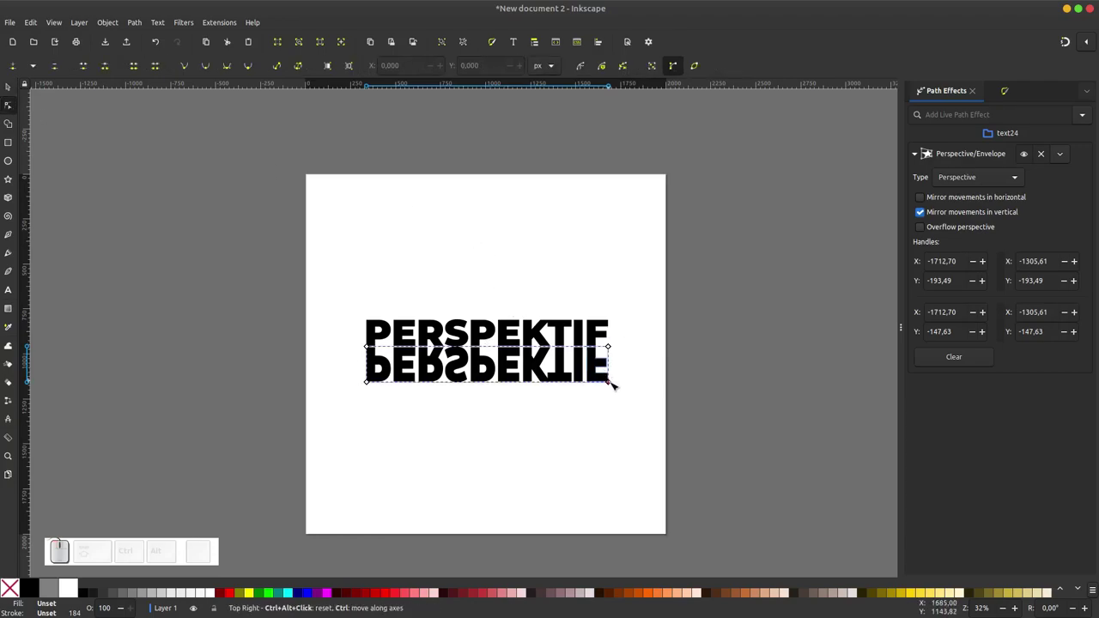
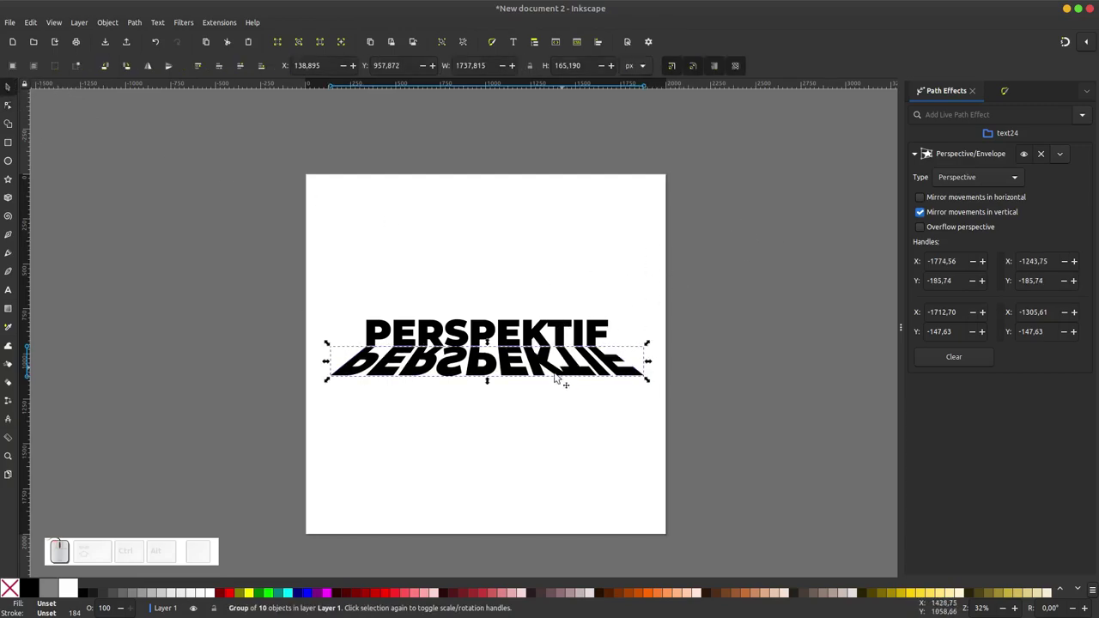
click(134, 25)
click(169, 42)
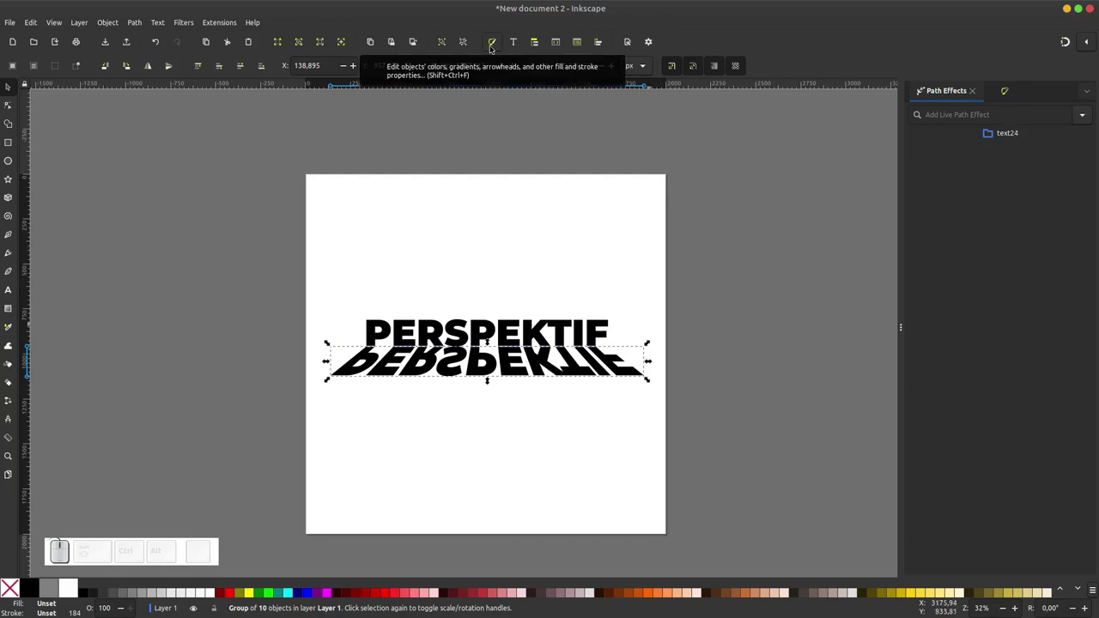
- Give the reflection a vertical linear gradient fill fading from black to transparent
click(490, 47)
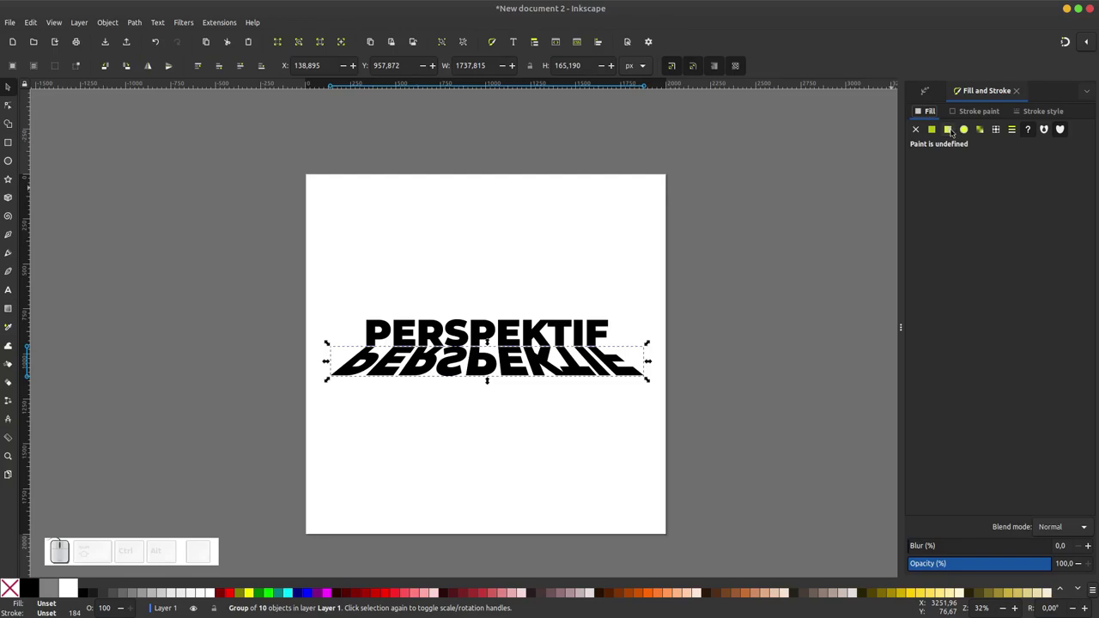
click(951, 130)
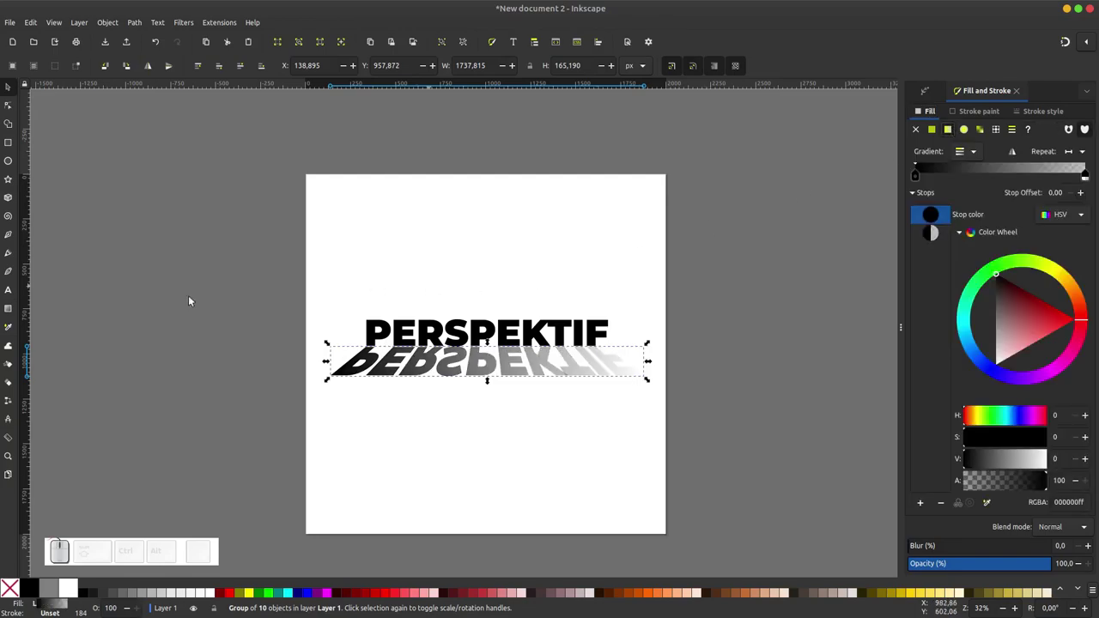
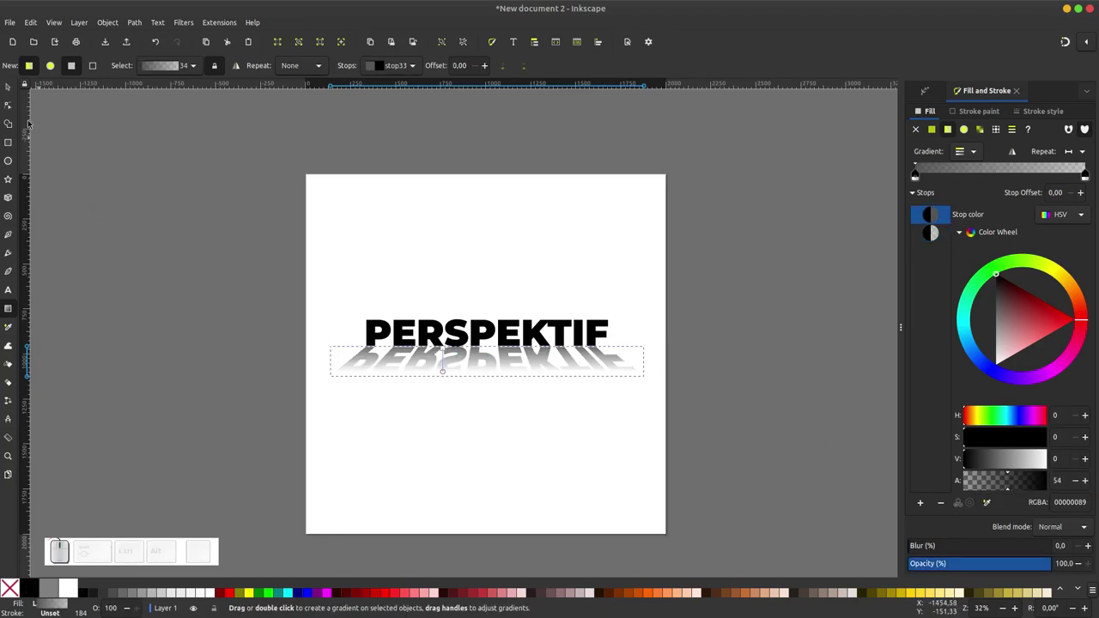
double_click(118, 201)
- Blur the reflection by about 10.9% and deselect to view the hazy mirrored result
scroll(up, 3)
click(480, 363)
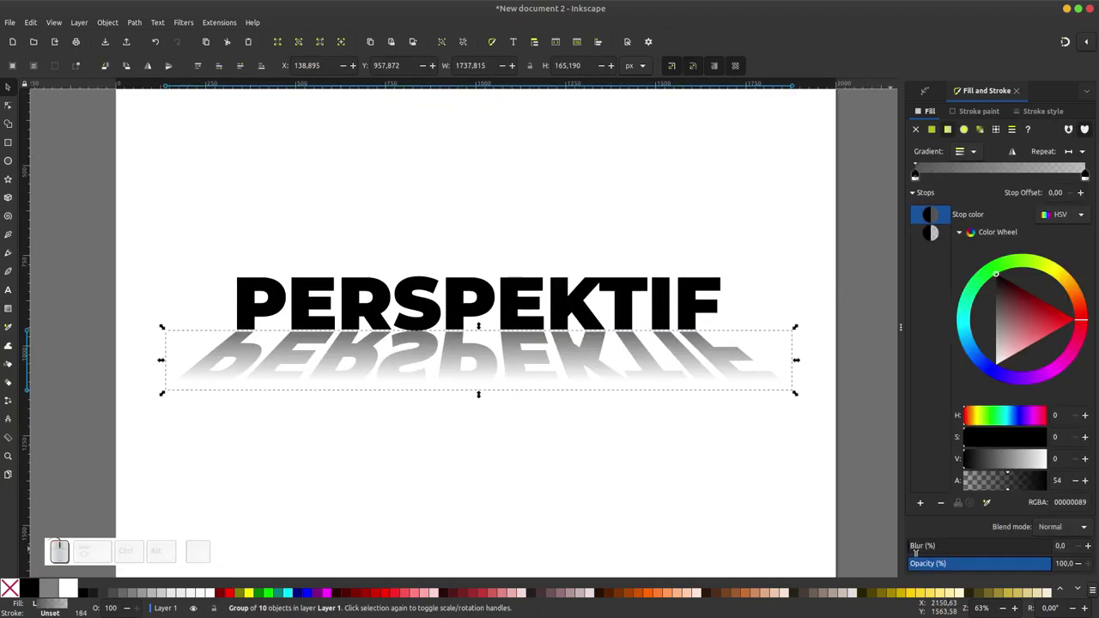
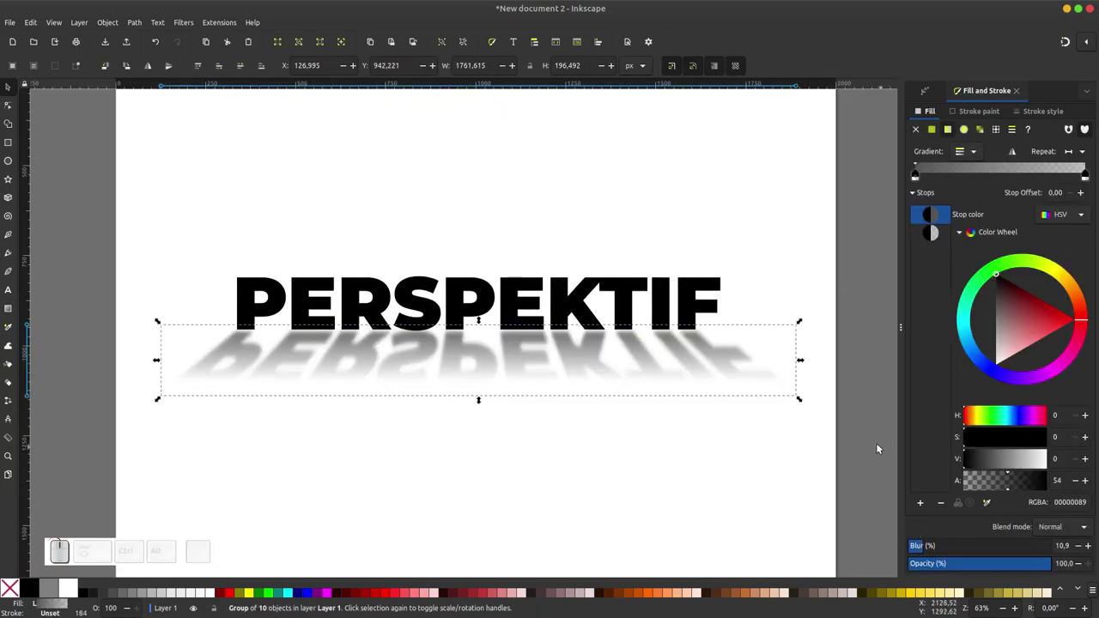
click(869, 444)
scroll(down, 3)
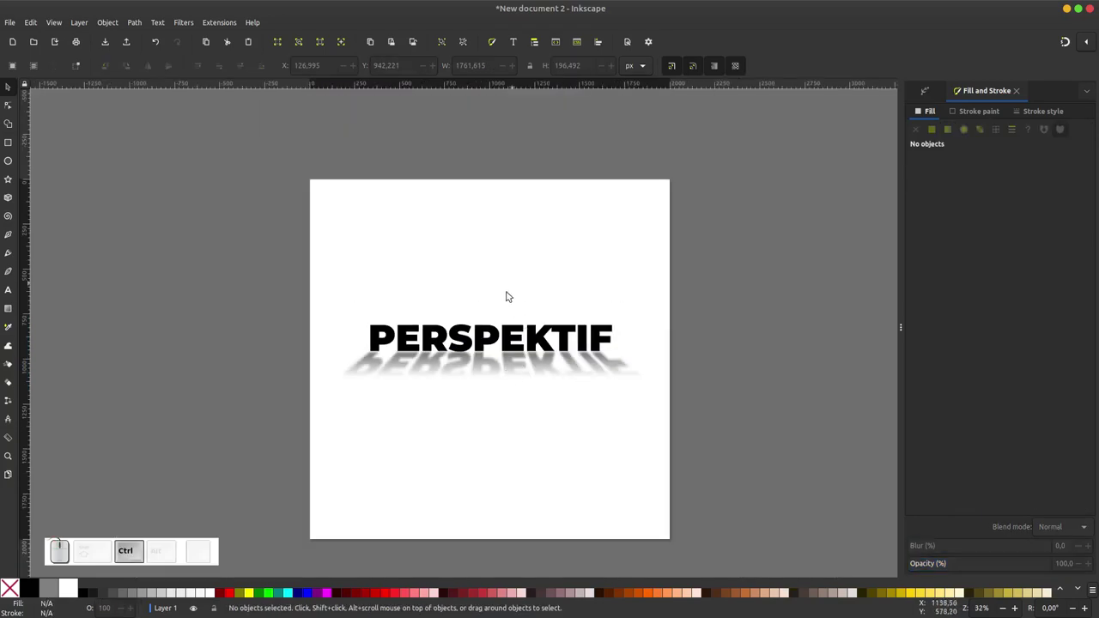
scroll(up, 3)
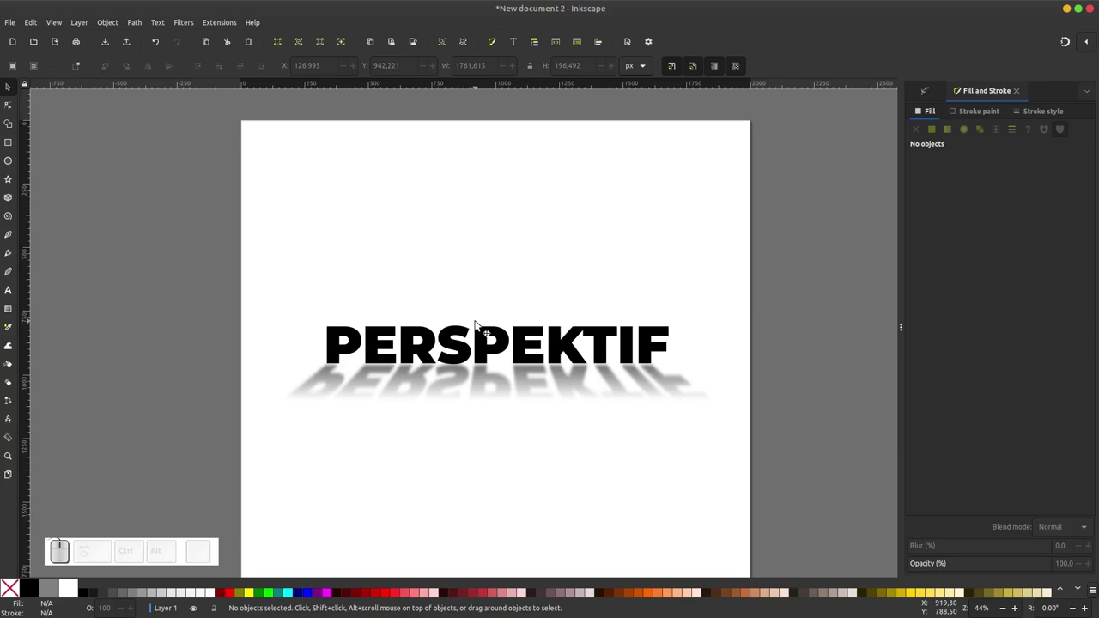